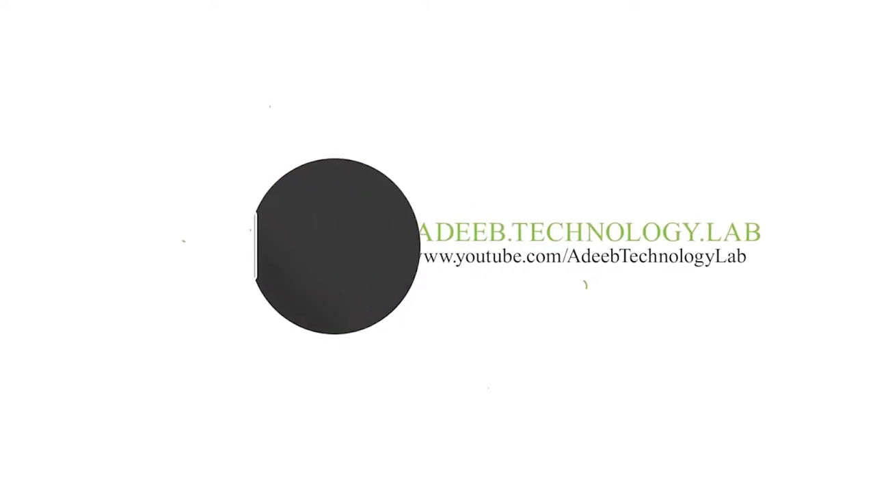
# Step: Open vlog.psd in Photoshop from File Explorer and leave the missing fonts unresolved
pyautogui.click(856, 204)
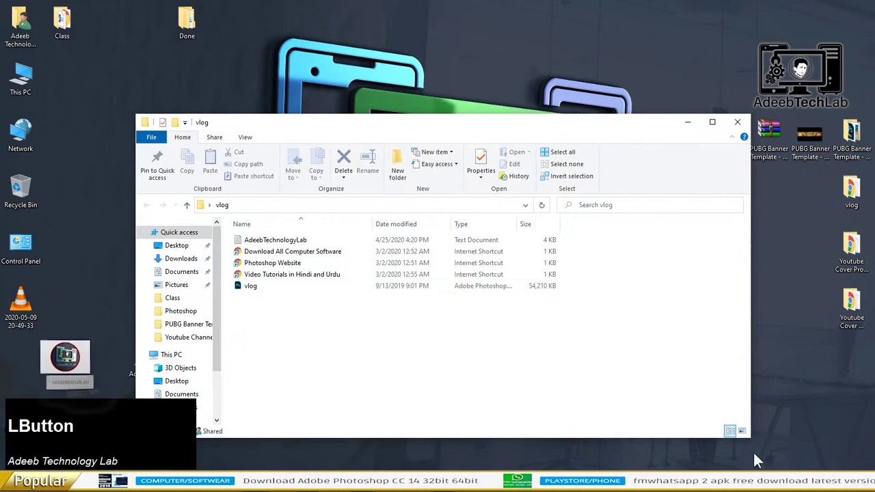
pyautogui.rightClick(520, 258)
pyautogui.click(547, 218)
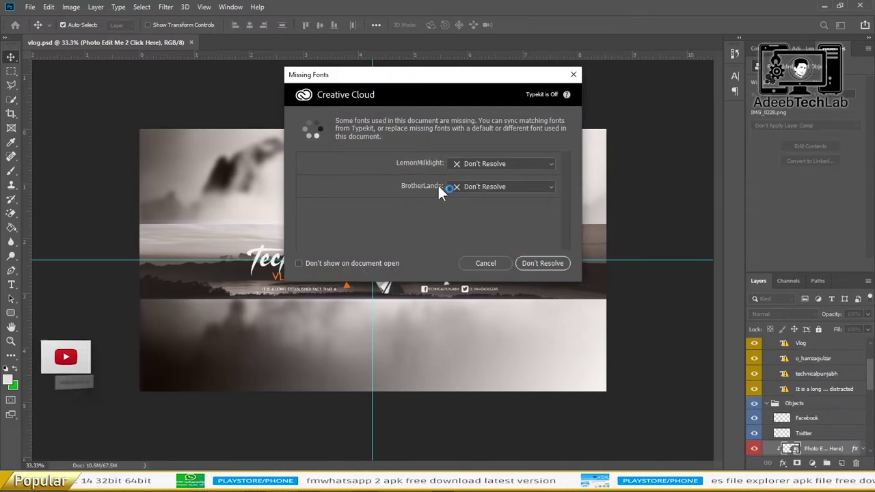
pyautogui.click(423, 167)
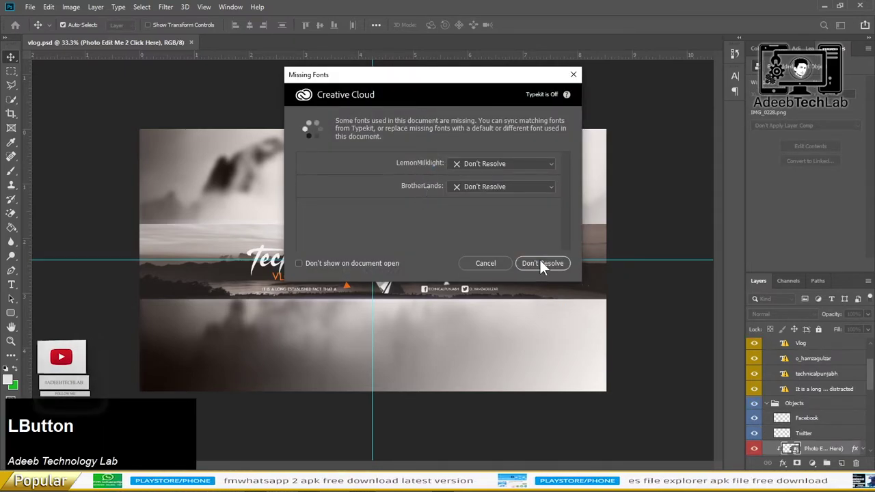
pyautogui.scroll(3)
pyautogui.scroll(3)
pyautogui.scroll(3)
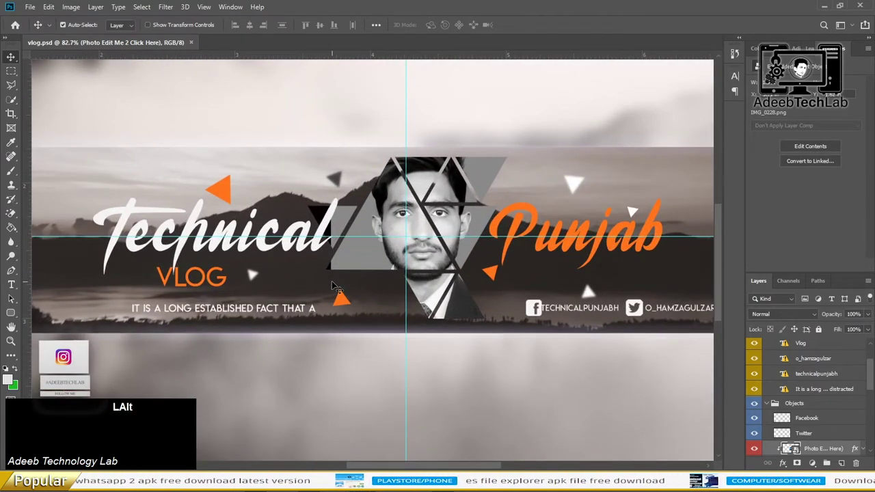
# Step: Delete the sample portrait layer, leaving the centre triangles black, and switch to File Explorer
pyautogui.scroll(3)
pyautogui.click(463, 222)
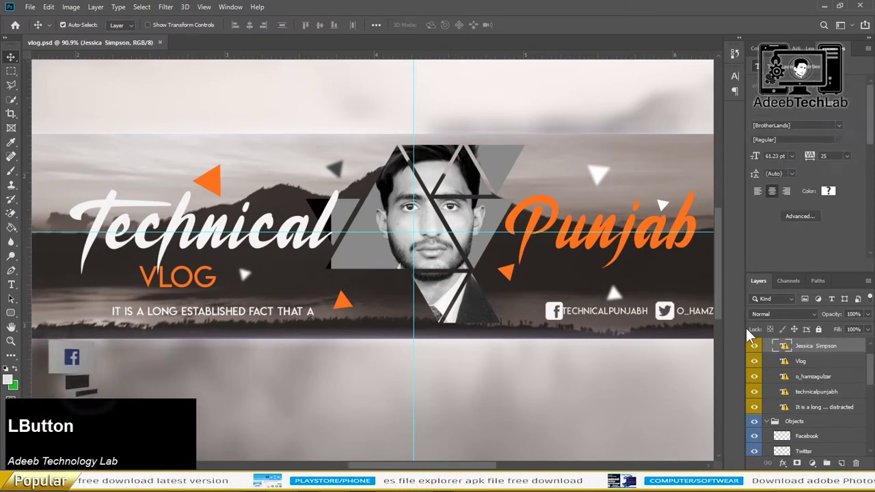
pyautogui.scroll(-3)
pyautogui.scroll(3)
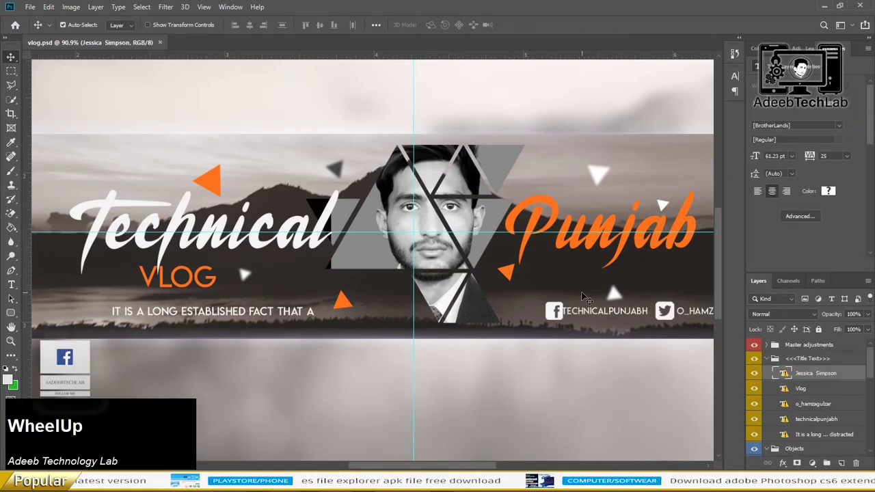
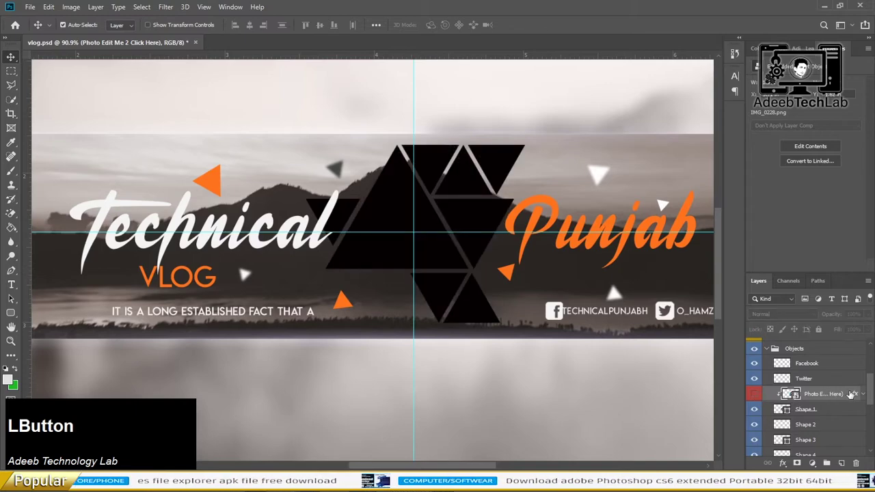
pyautogui.press('Delete')
pyautogui.press('alt+Tab')
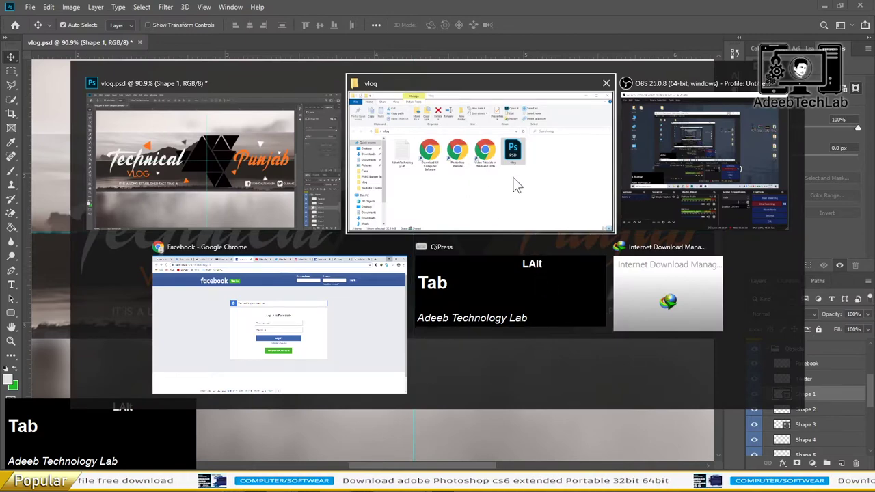
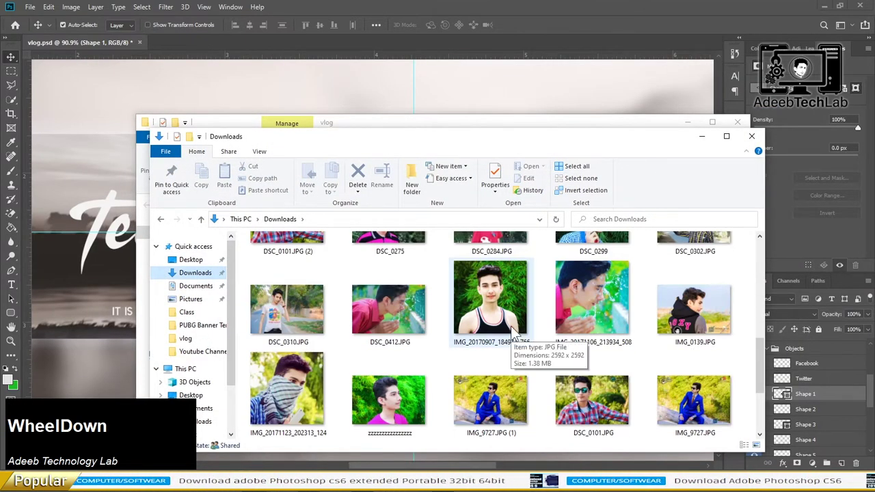
# Step: Pick a portrait photo from the Downloads folder to bring into the banner
pyautogui.scroll(3)
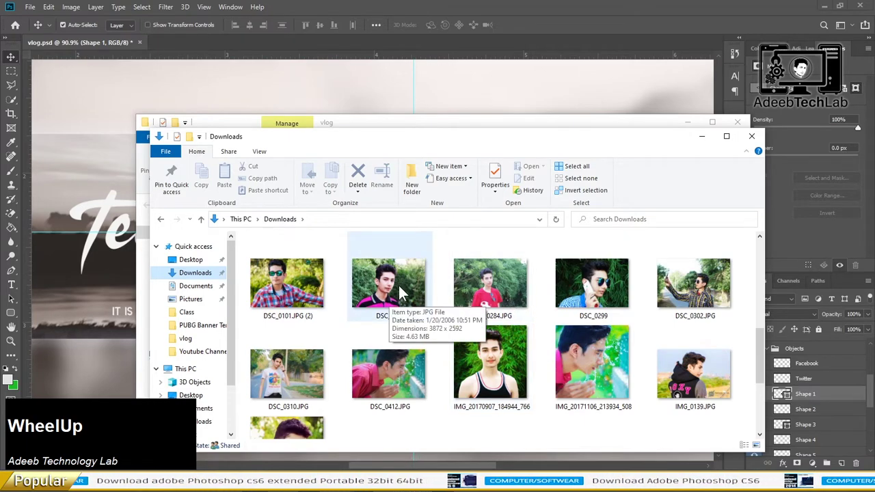
pyautogui.click(404, 293)
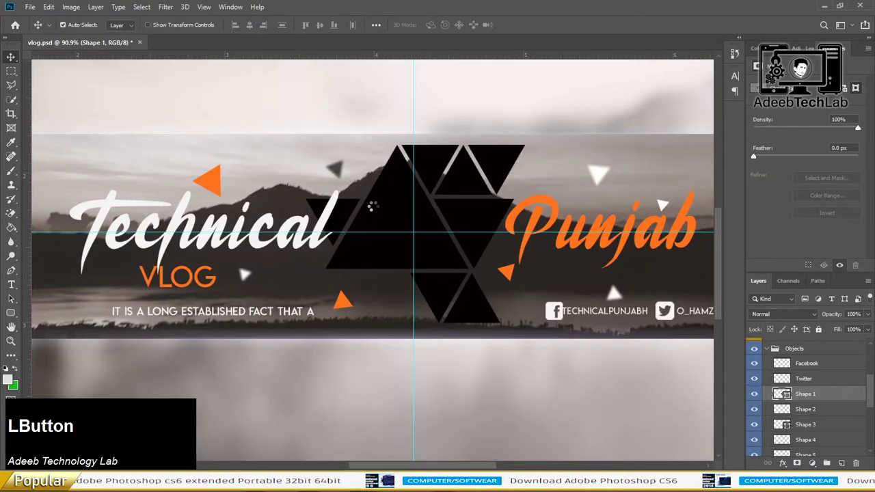
# Step: Clip the placed portrait into the triangle shapes and commit its new size
pyautogui.scroll(-3)
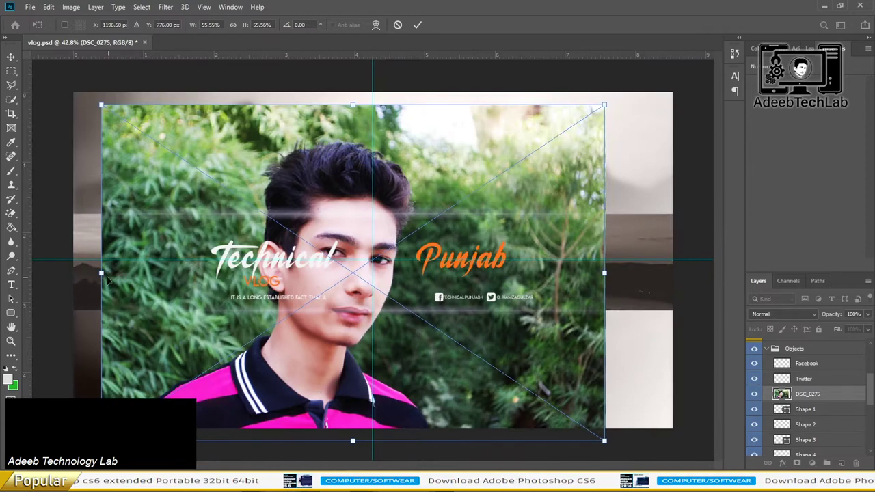
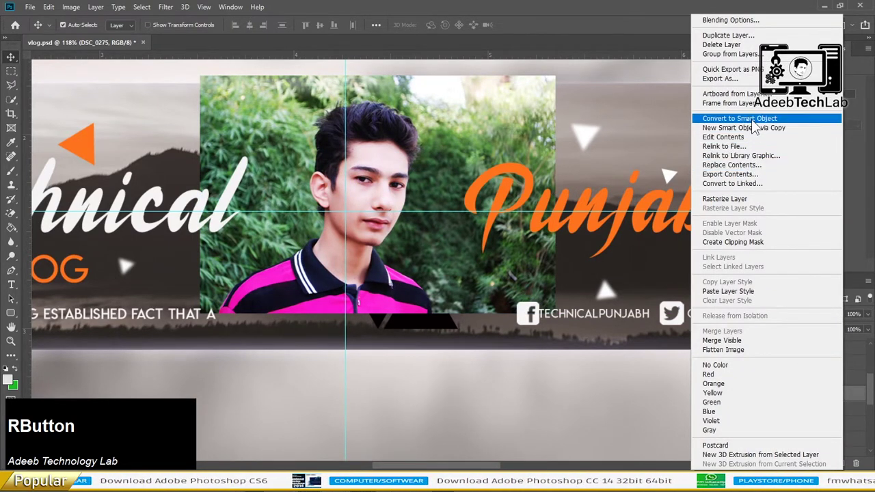
pyautogui.click(792, 253)
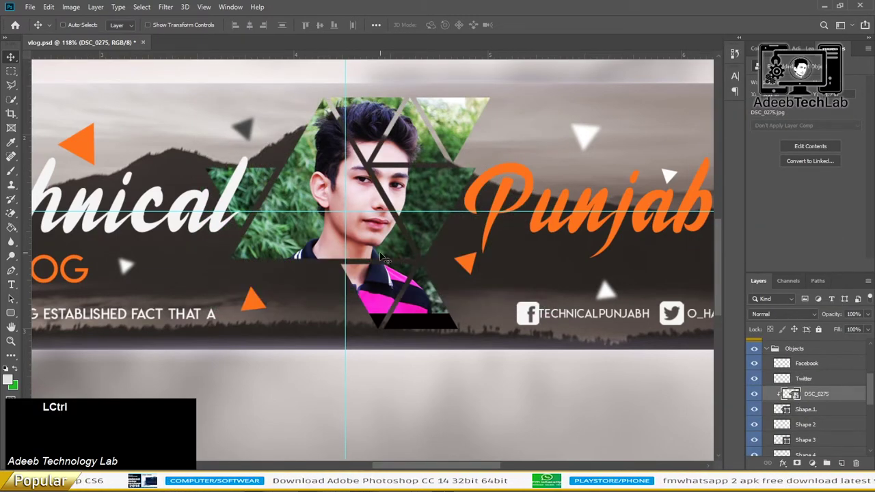
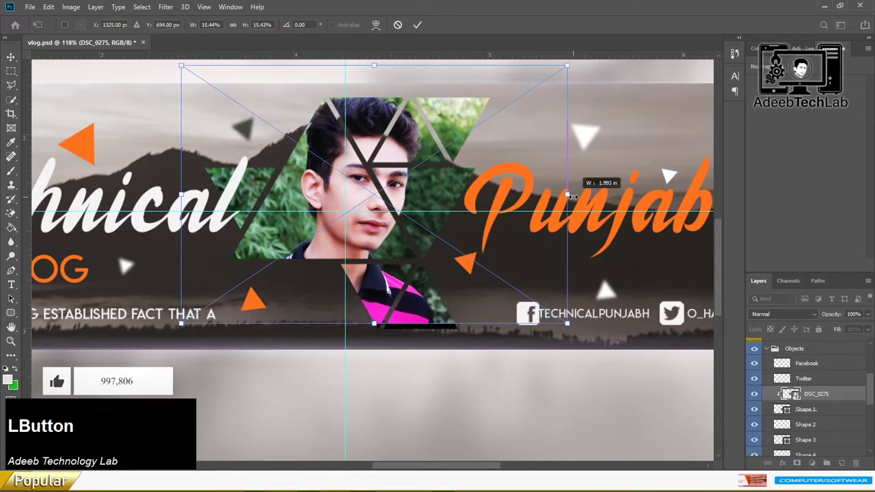
pyautogui.press('Return')
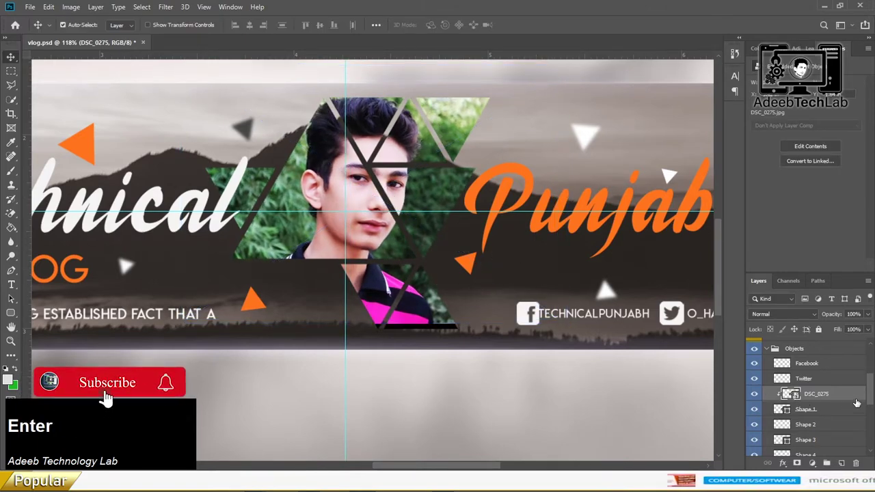
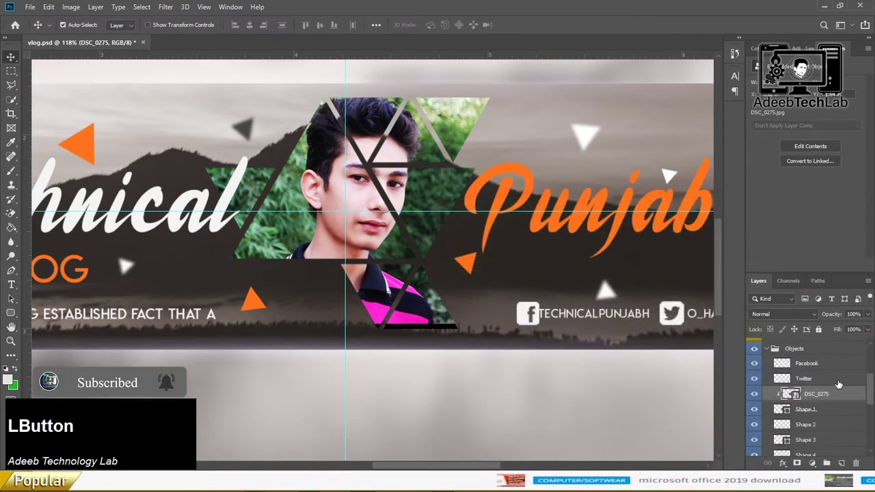
pyautogui.press('ctrl+shift+a')
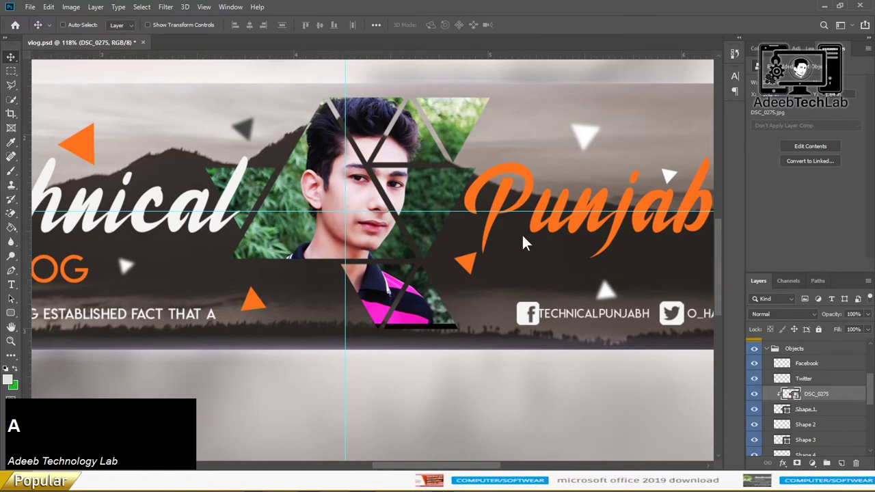
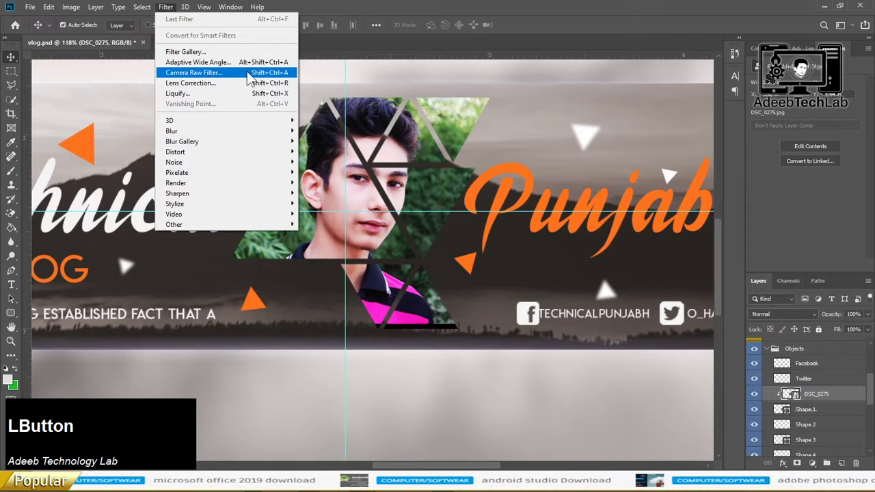
# Step: Bring up the Camera Raw filter on the portrait to tone it black and white
pyautogui.click(245, 80)
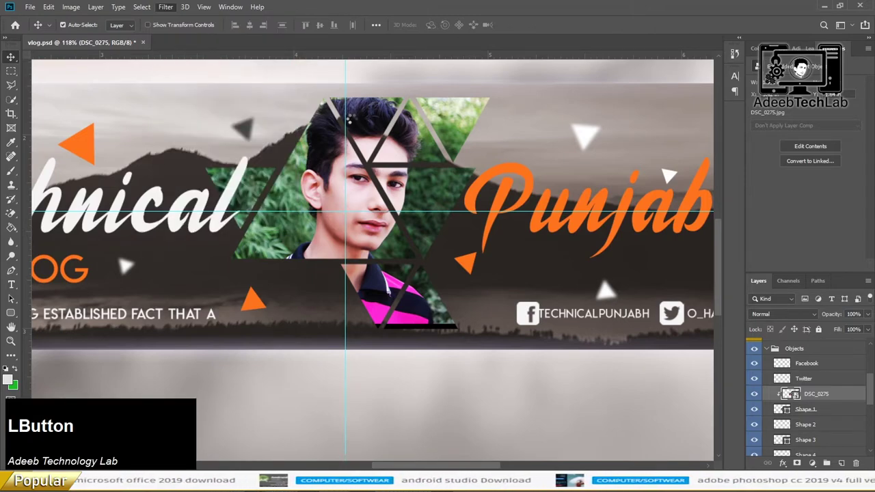
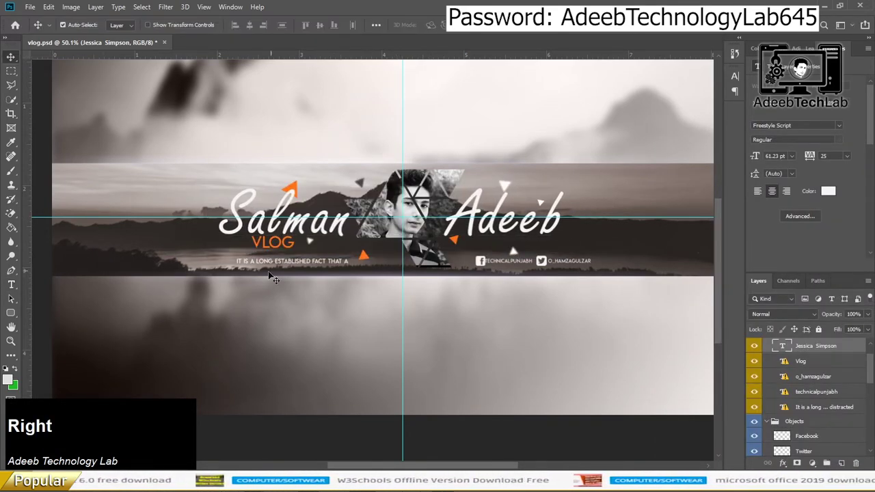
# Step: Start editing the Facebook handle text under the title, then switch to another window
pyautogui.scroll(3)
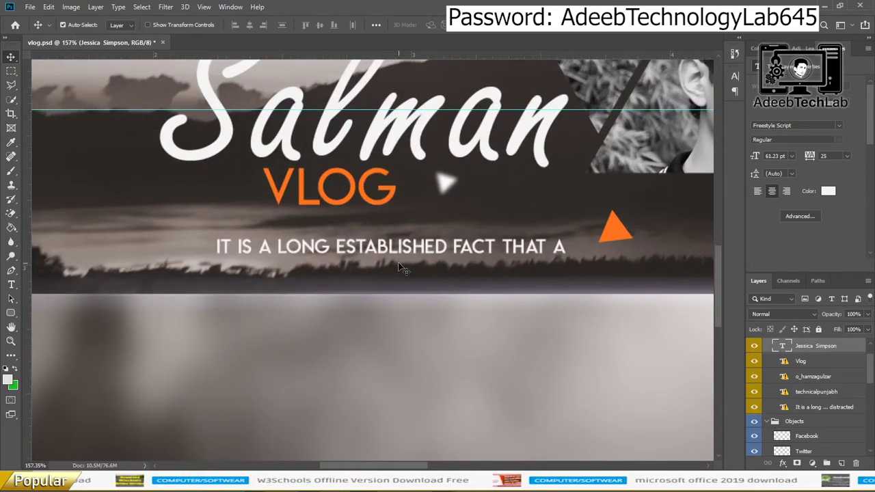
pyautogui.scroll(-3)
pyautogui.scroll(3)
pyautogui.click(403, 283)
pyautogui.press('alt+Tab')
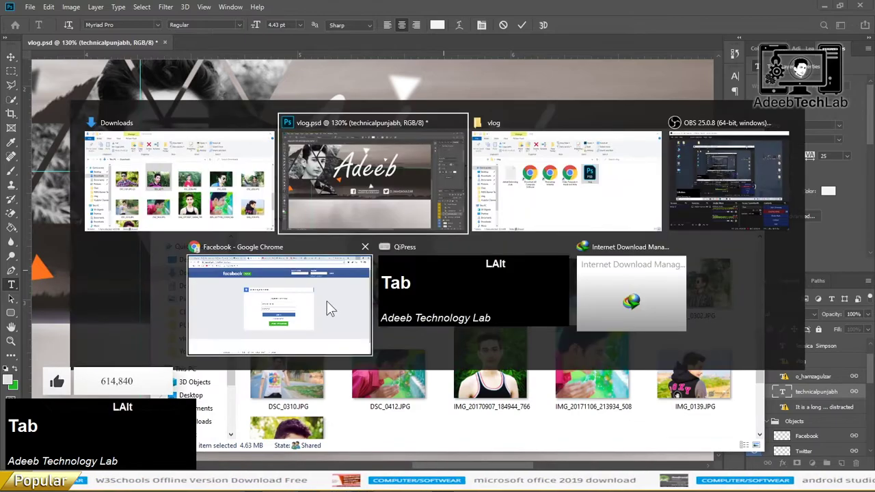
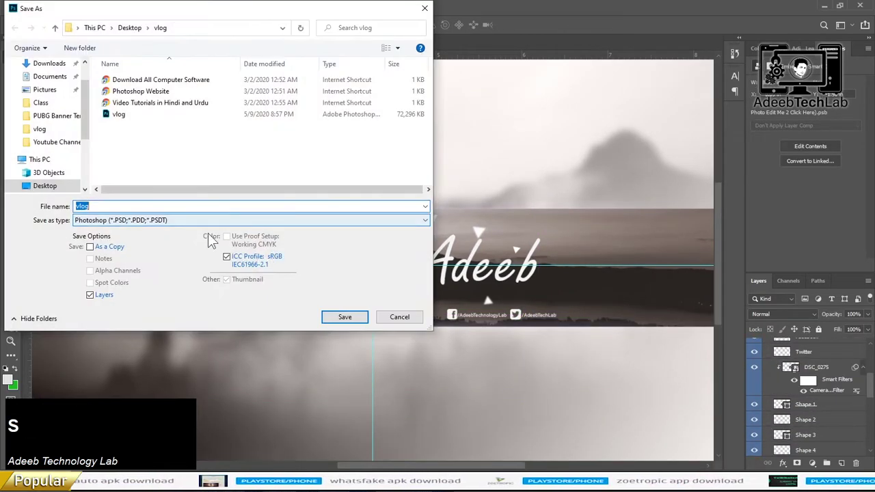
# Step: Choose JPEG as the file type for the vlog banner in Save As
pyautogui.click(178, 225)
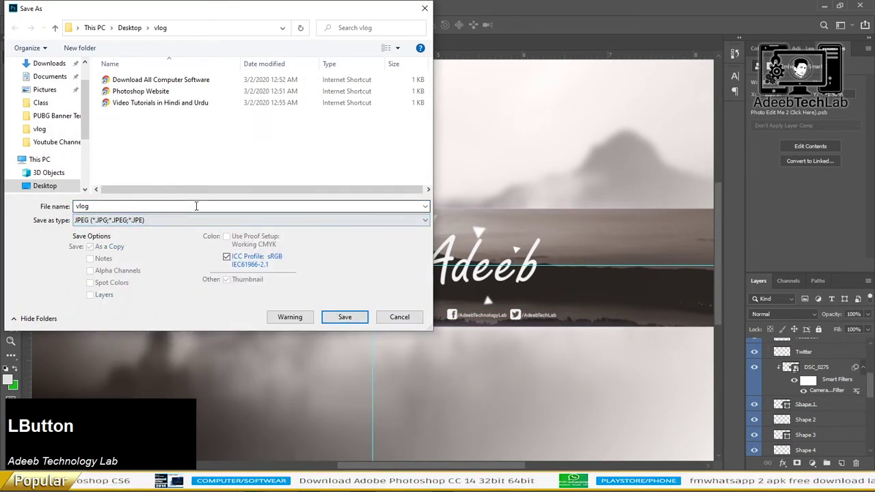